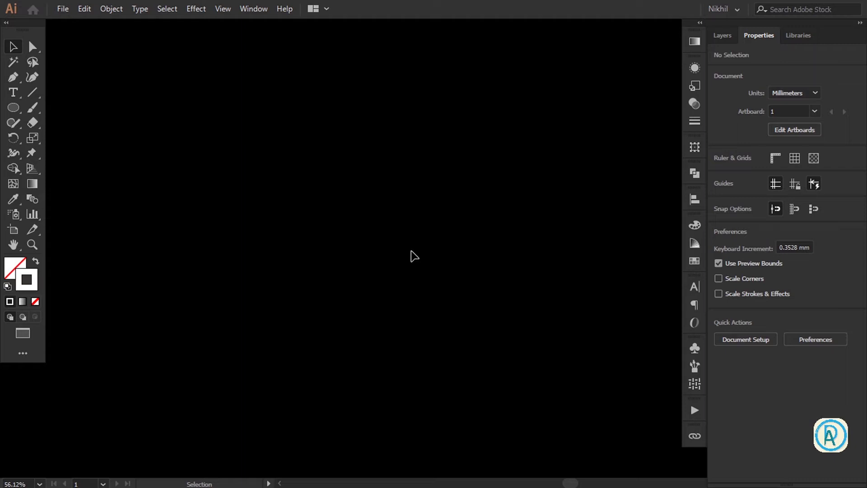
Create a 7-sided polygon of 128 mm radius and place it on the artboard.
{"action": "key", "text": "space"}
{"action": "left_click", "coordinate": [21, 113]}
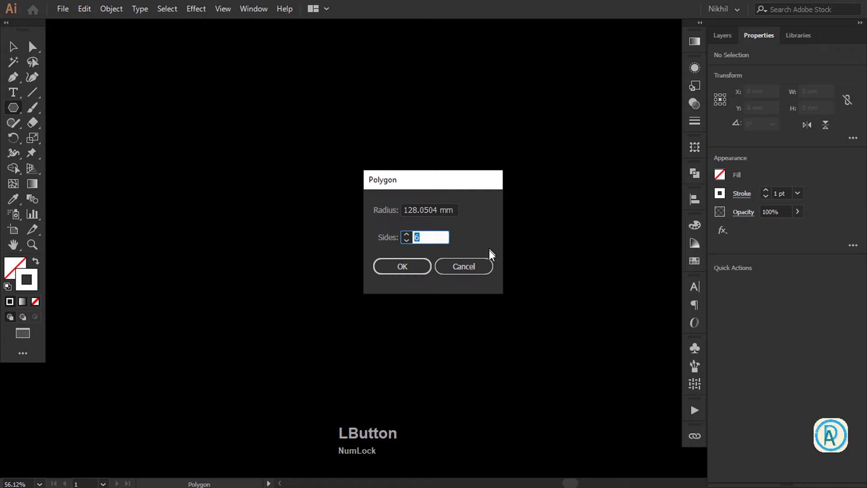
{"action": "key", "text": "KP_7"}
{"action": "key", "text": "KP_Enter"}
{"action": "key", "text": "v"}
{"action": "left_click", "coordinate": [464, 216]}
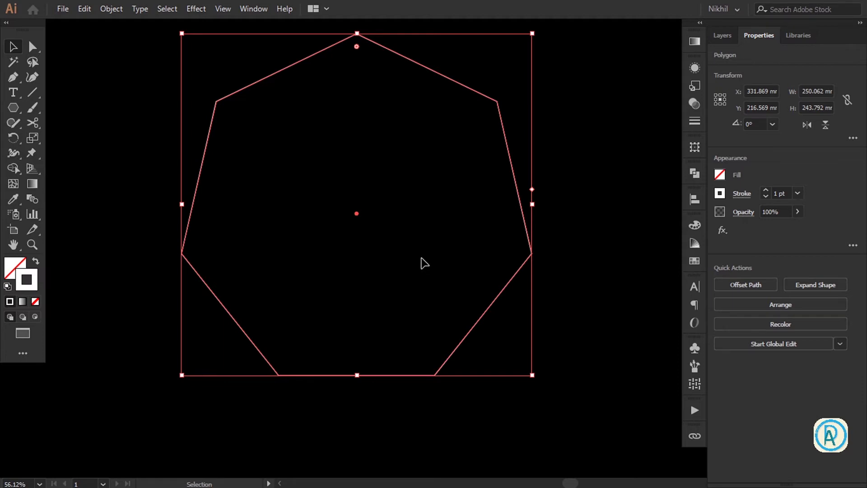
Cut the heptagon outline at its corner anchor points into separate segments.
{"action": "left_click", "coordinate": [32, 54]}
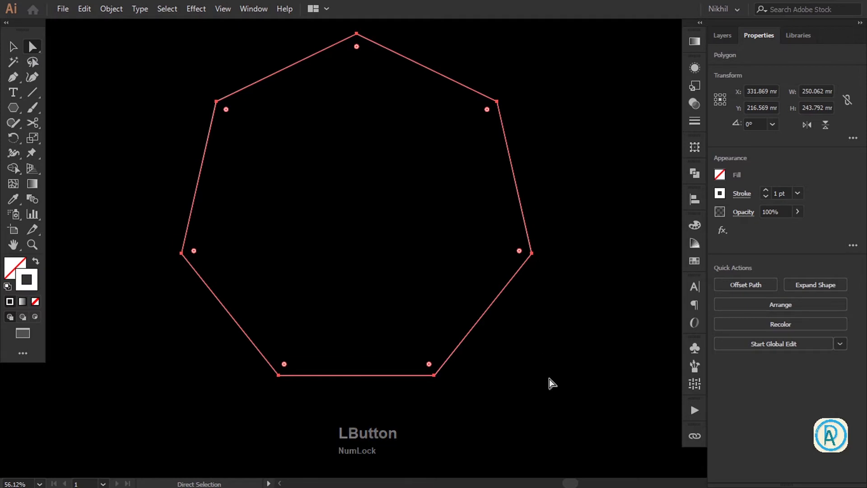
{"action": "left_click", "coordinate": [579, 396]}
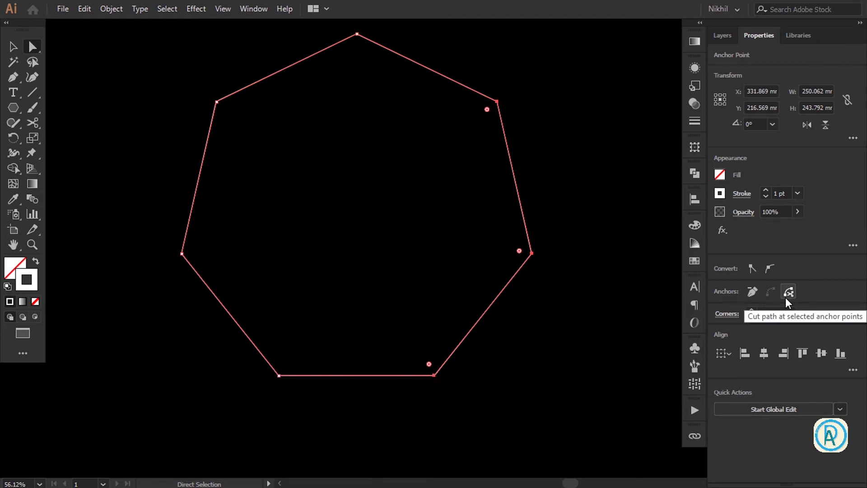
{"action": "left_click", "coordinate": [787, 302]}
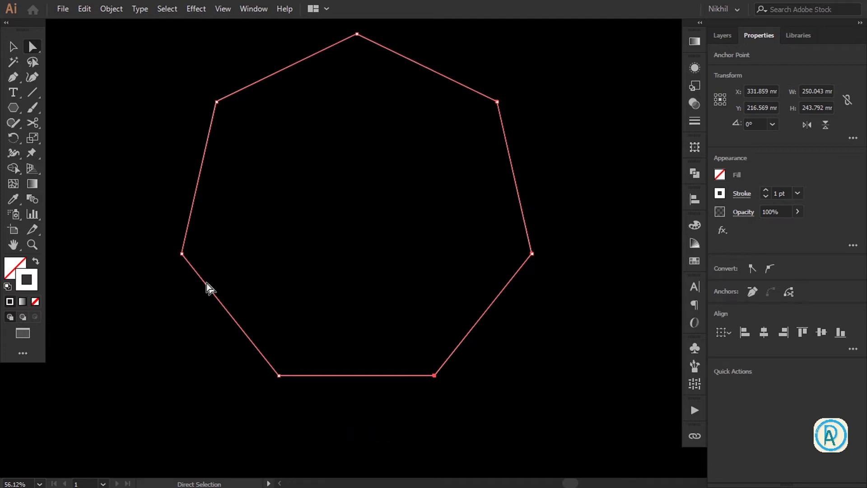
{"action": "left_click", "coordinate": [119, 215]}
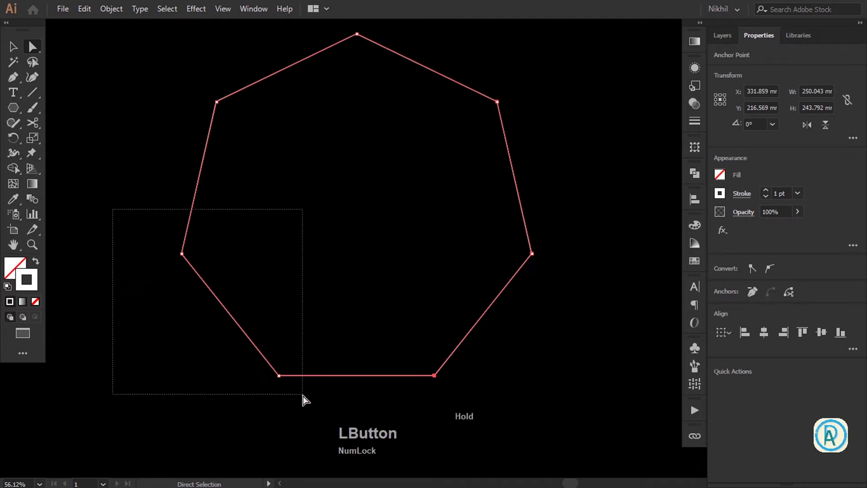
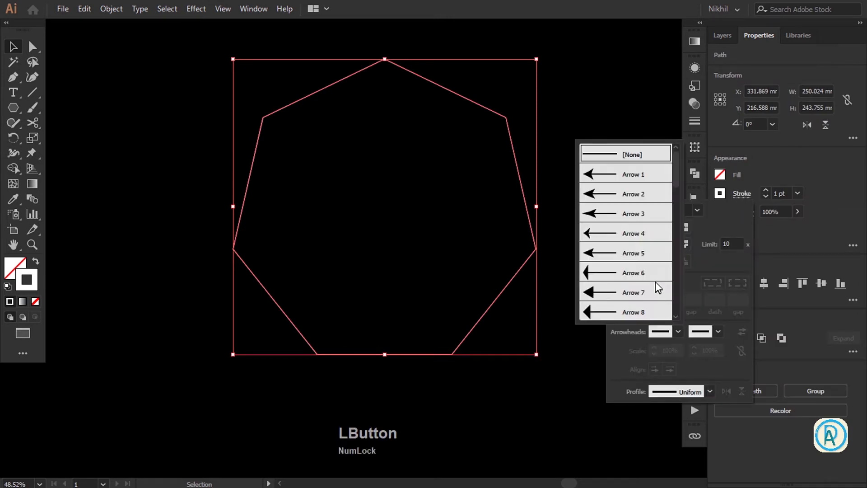
Set a start arrowhead on every segment's stroke and group the segments (Ctrl+G).
{"action": "scroll", "scroll_direction": "down", "scroll_amount": 3}
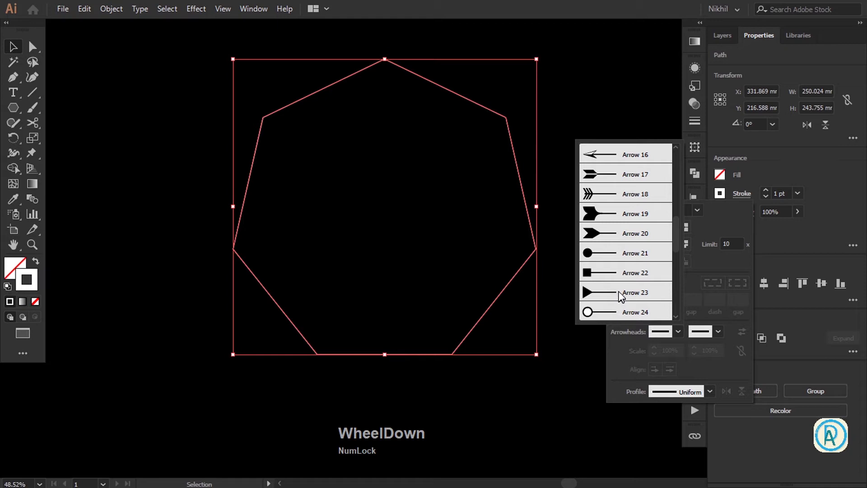
{"action": "left_click", "coordinate": [620, 294]}
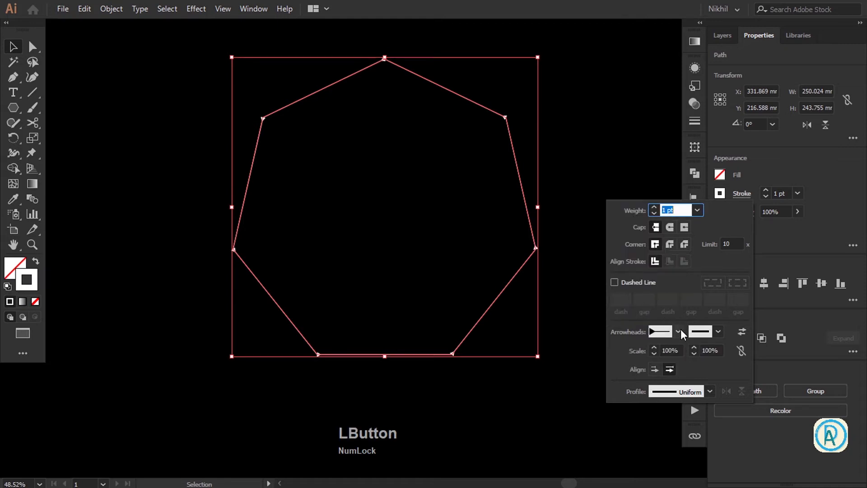
{"action": "left_click", "coordinate": [680, 339]}
{"action": "scroll", "scroll_direction": "up", "scroll_amount": 3}
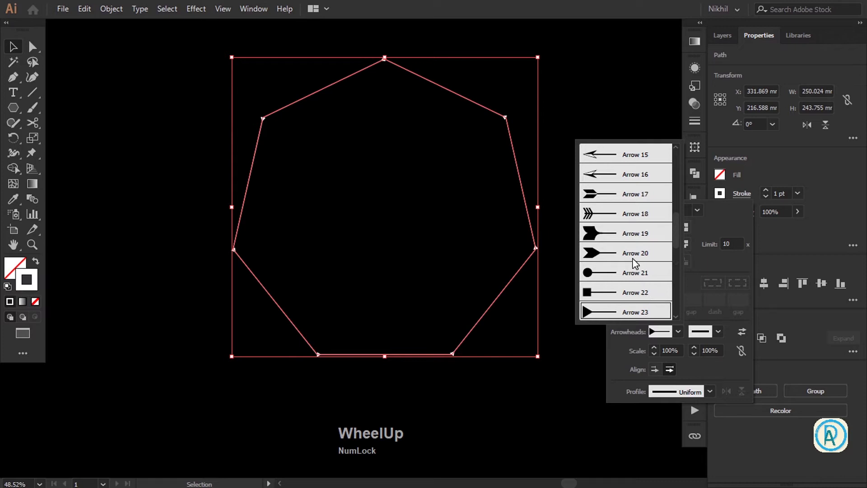
{"action": "left_click", "coordinate": [633, 259]}
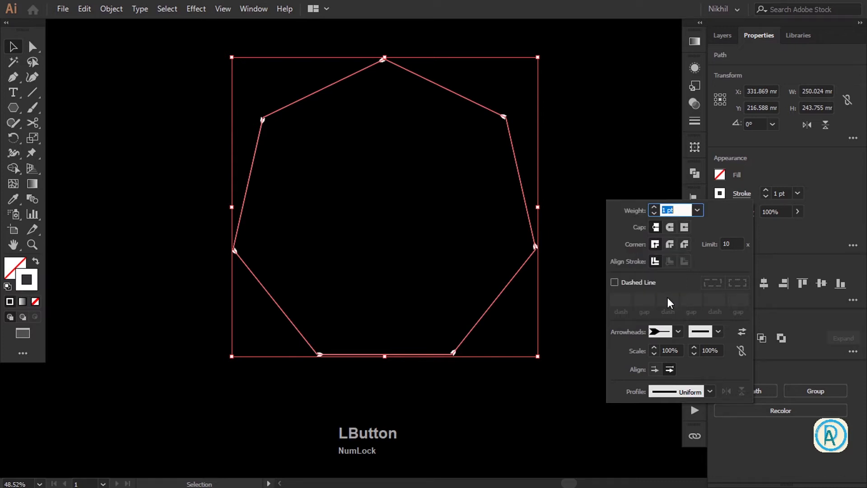
{"action": "left_click", "coordinate": [517, 138]}
{"action": "key", "text": "g"}
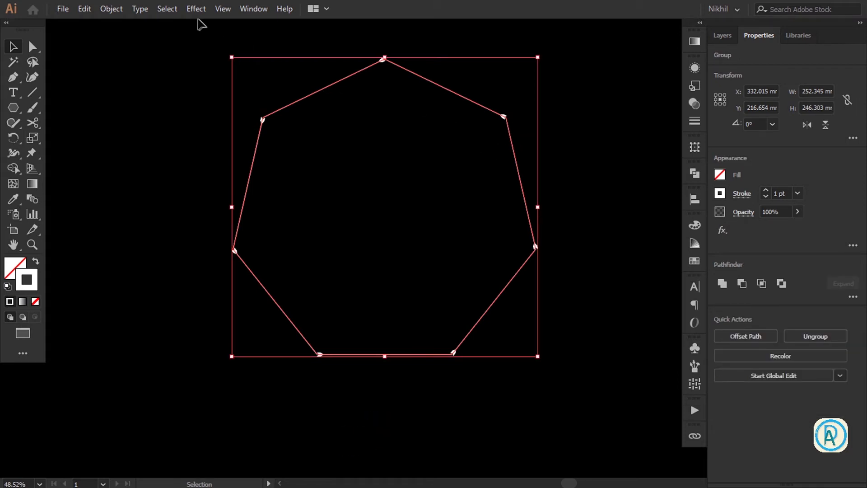
Apply a Transform effect: Scale 94%, Angle -9°, 27 copies, forming the spiral.
{"action": "left_click", "coordinate": [195, 15]}
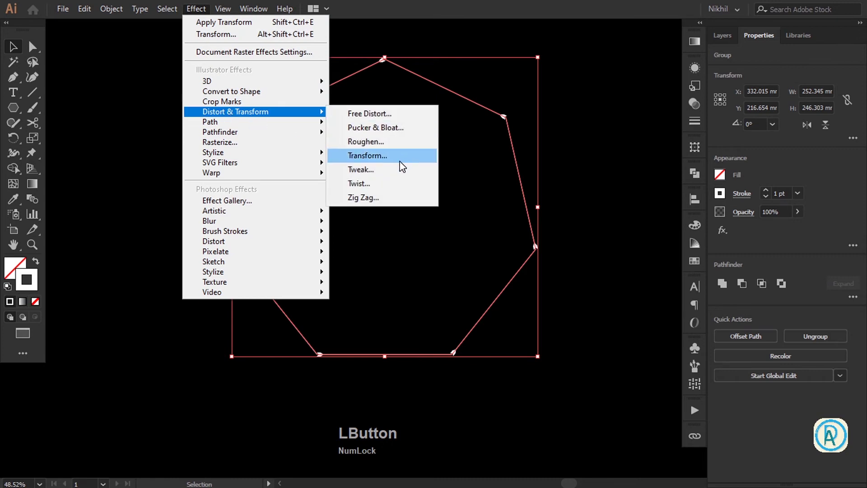
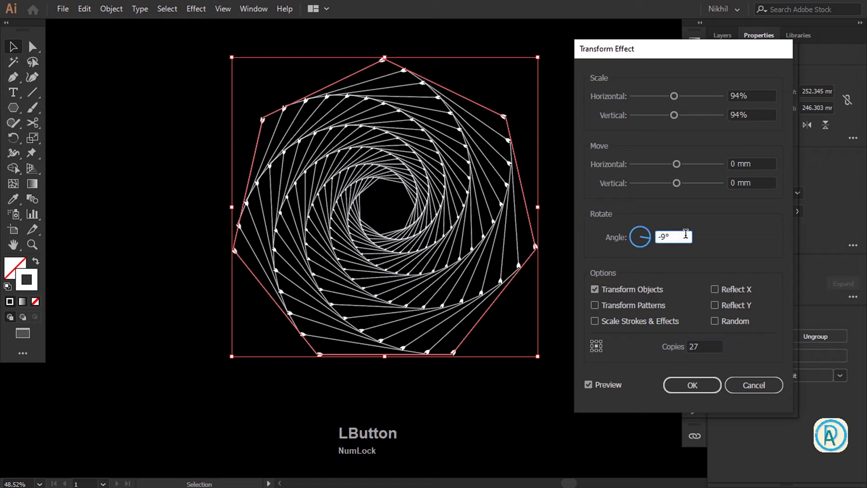
{"action": "scroll", "scroll_direction": "up", "scroll_amount": 3}
{"action": "scroll", "scroll_direction": "down", "scroll_amount": 3}
{"action": "scroll", "scroll_direction": "up", "scroll_amount": 3}
{"action": "scroll", "scroll_direction": "down", "scroll_amount": 3}
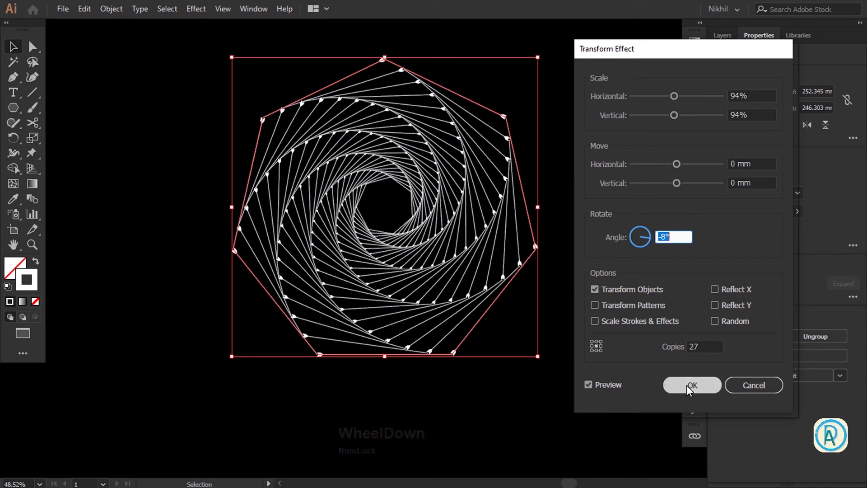
{"action": "left_click", "coordinate": [688, 389]}
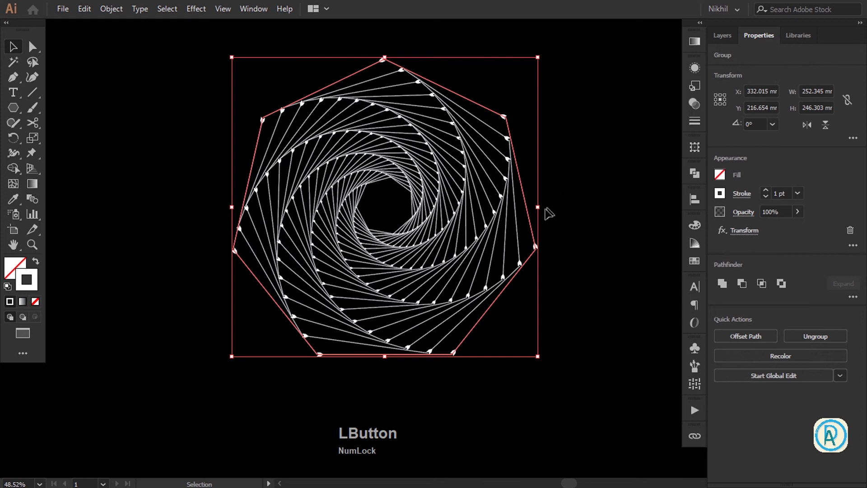
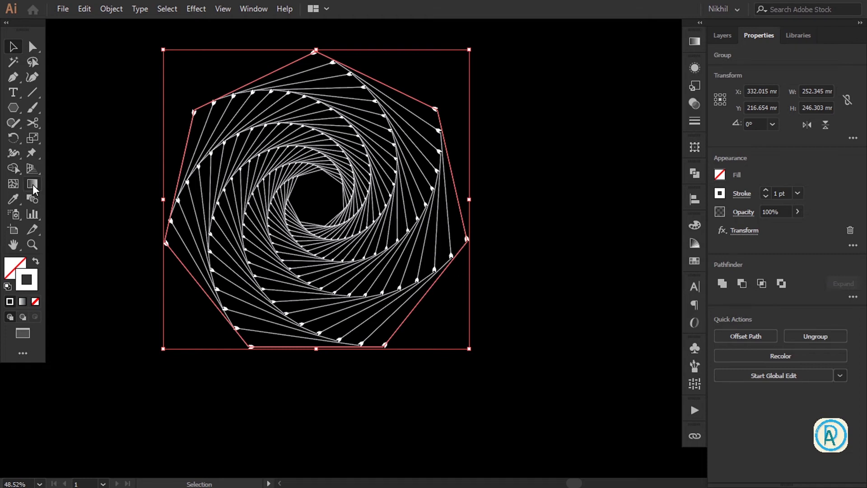
Apply a white-to-black gradient to the spiral's stroke and make it radial.
{"action": "left_click", "coordinate": [38, 191]}
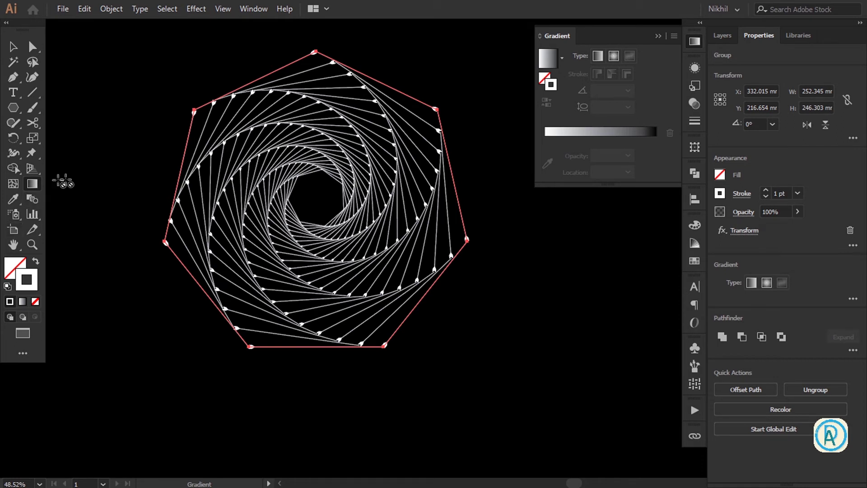
{"action": "left_click", "coordinate": [598, 138]}
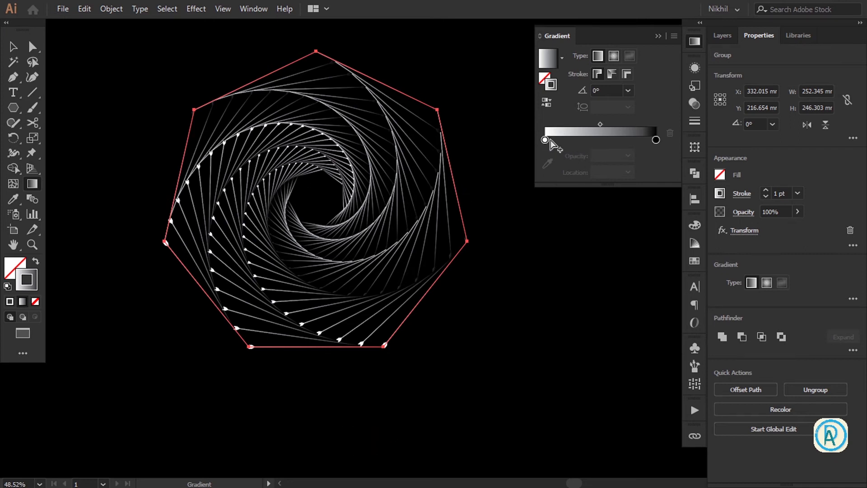
{"action": "left_click", "coordinate": [546, 144]}
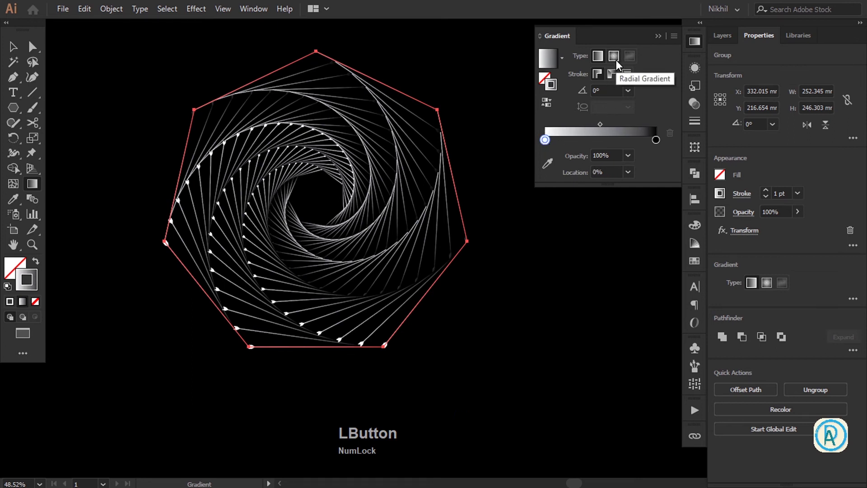
{"action": "left_click", "coordinate": [617, 64]}
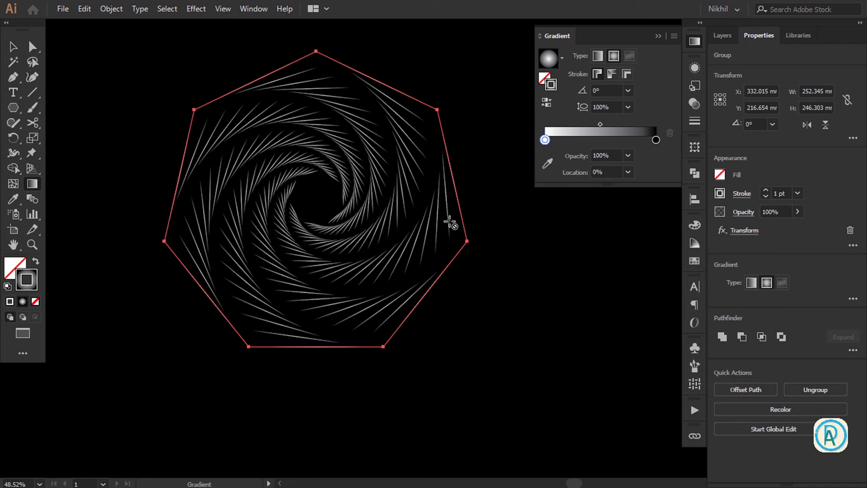
Recolour the first gradient stop to blue via its colour settings.
{"action": "left_click", "coordinate": [652, 144]}
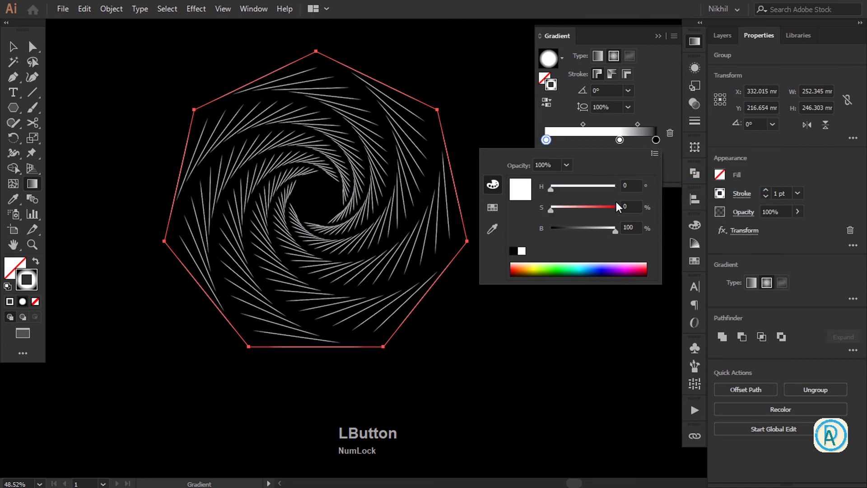
{"action": "left_click", "coordinate": [599, 211]}
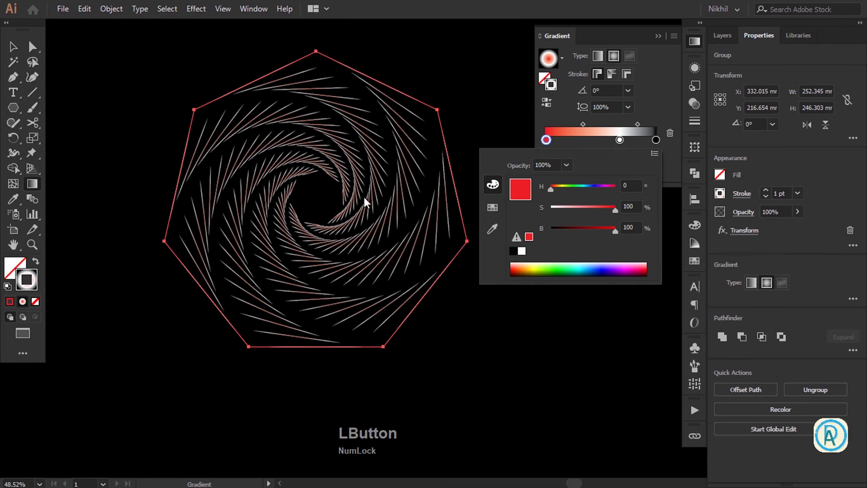
{"action": "left_click", "coordinate": [600, 231]}
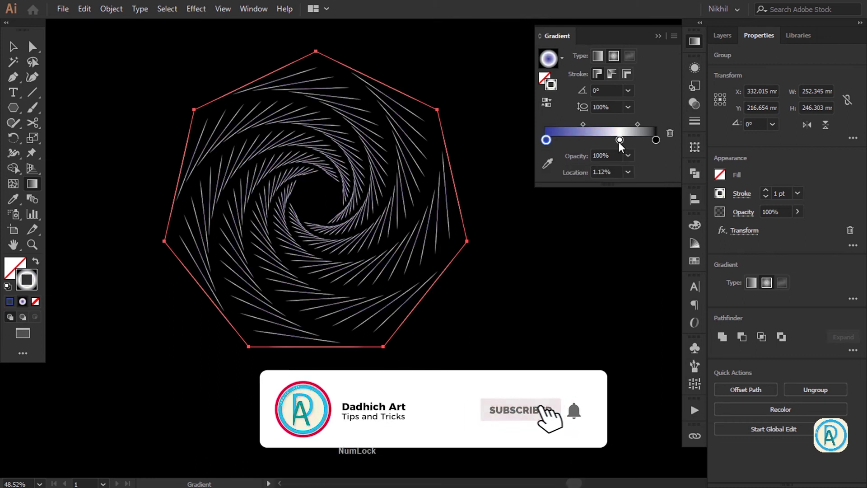
Make the light end stop white and add a middle stop to the gradient.
{"action": "left_click", "coordinate": [612, 145]}
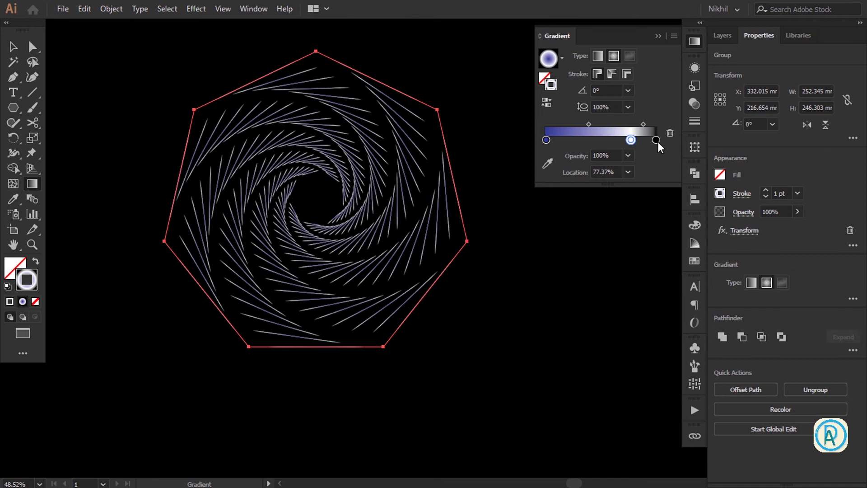
{"action": "left_click", "coordinate": [657, 143]}
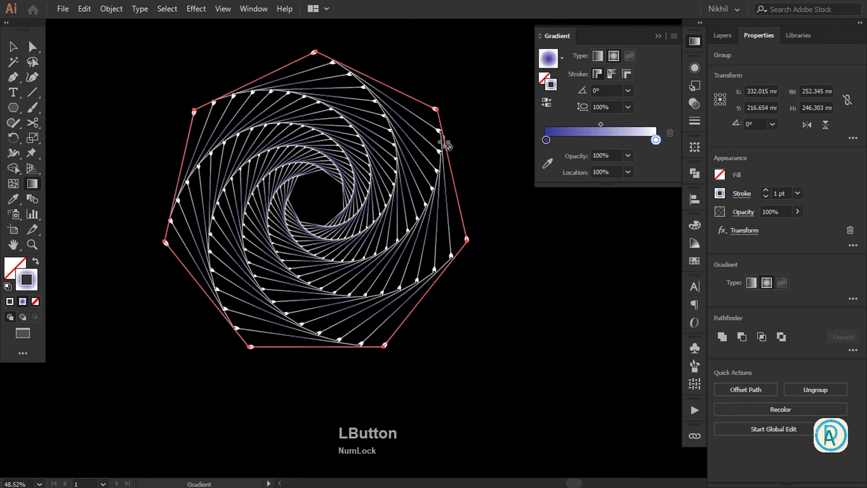
{"action": "left_click", "coordinate": [607, 145]}
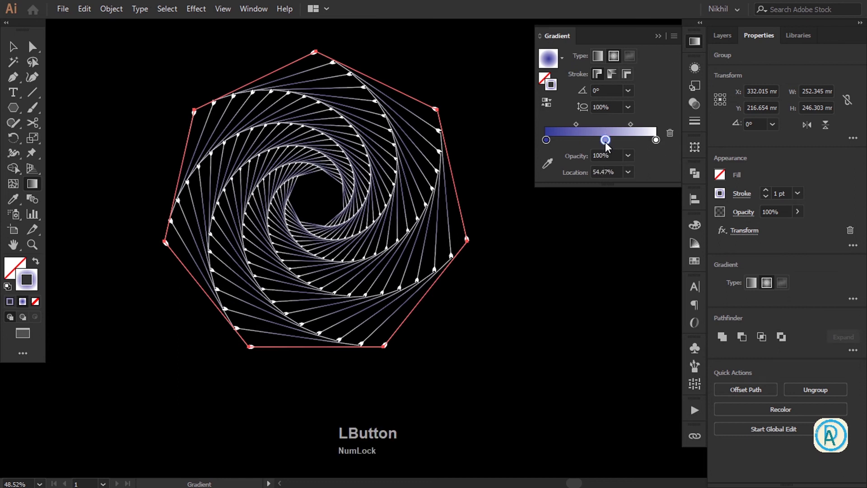